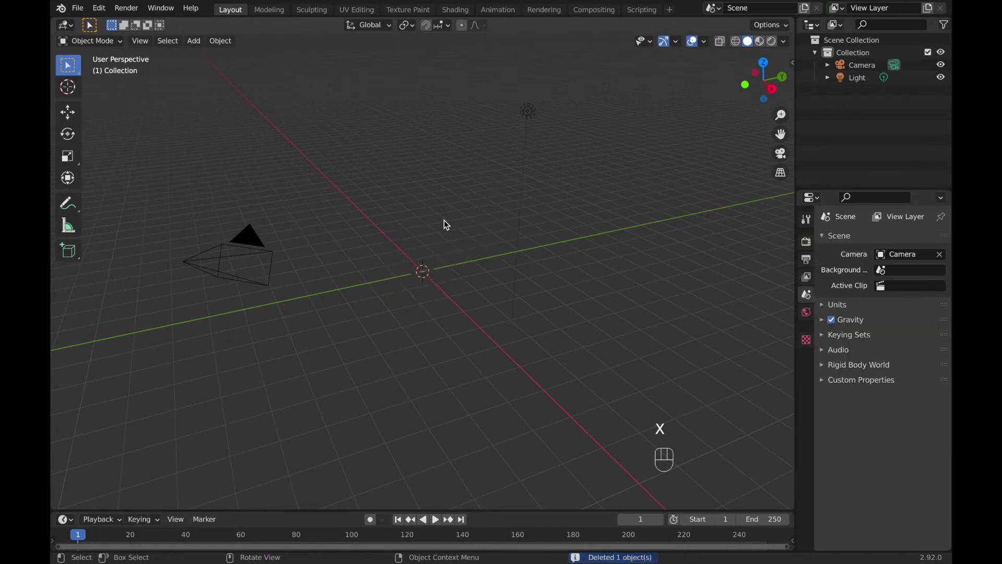
- Add a Gear mesh at the scene origin via Shift+A
left_click_drag(104, 15, 127, 188)
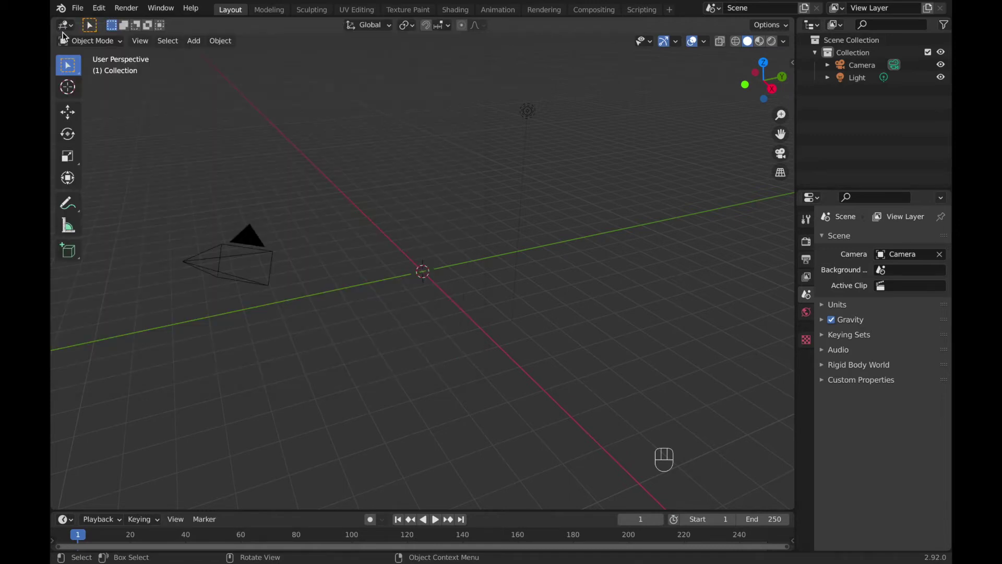
key("shift+a")
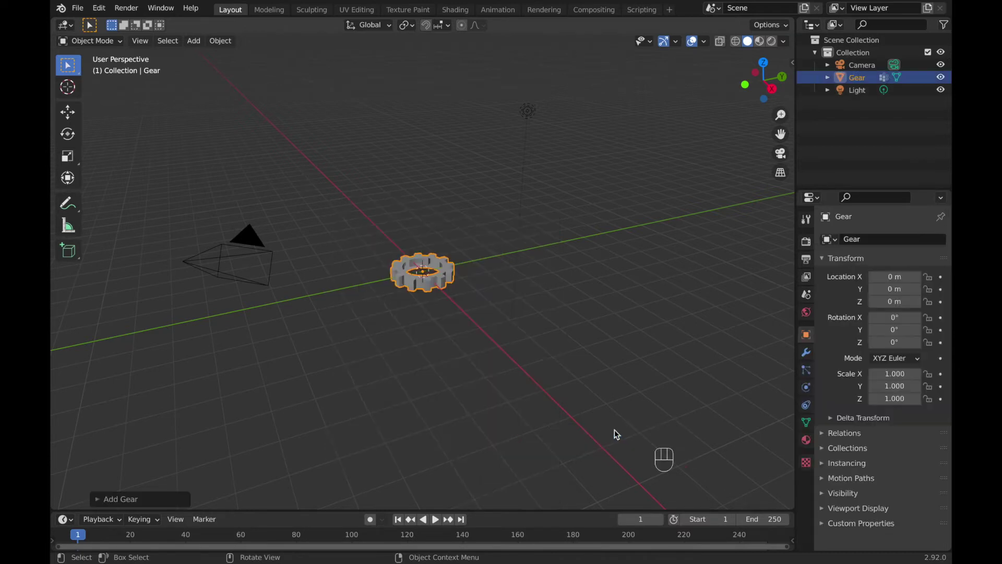
left_click_drag(521, 293, 508, 289)
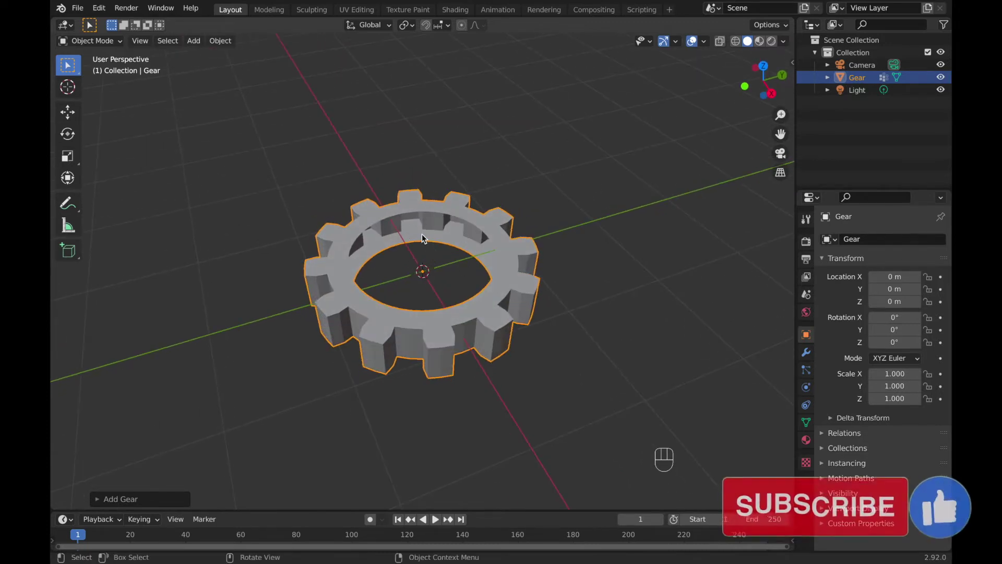
- Bridge the gear's inner edge loops into a solid ring in Edit Mode, then view it from the top
key("Tab")
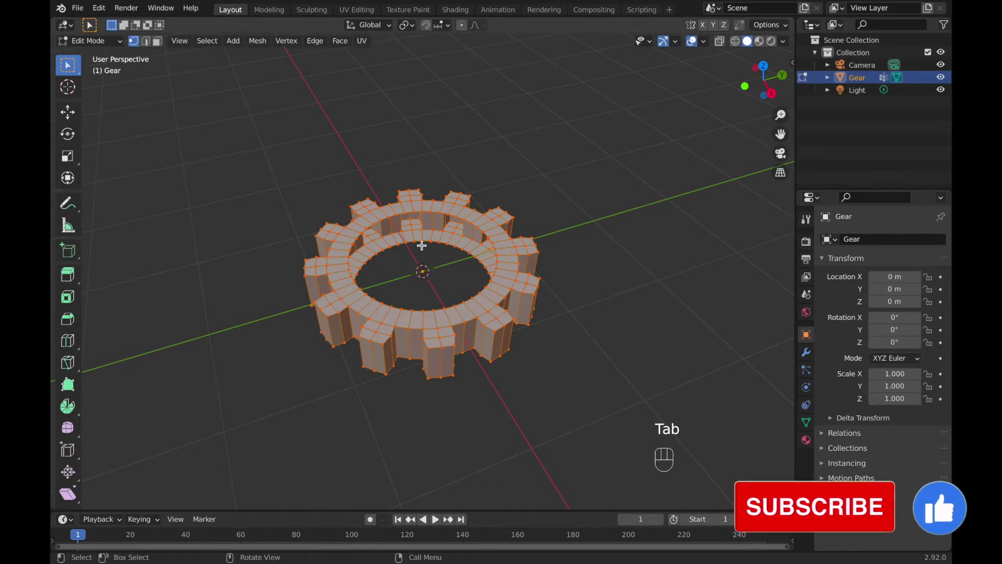
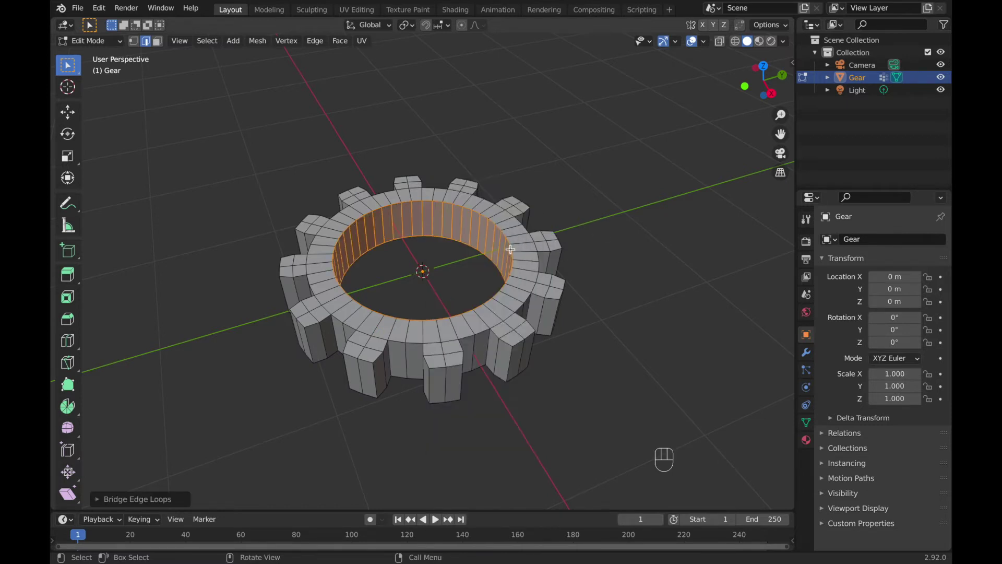
key("Tab")
left_click_drag(518, 251, 539, 250)
key("KP_7")
- Duplicate the gear and place the copy to the right along the X axis
key("shift+d")
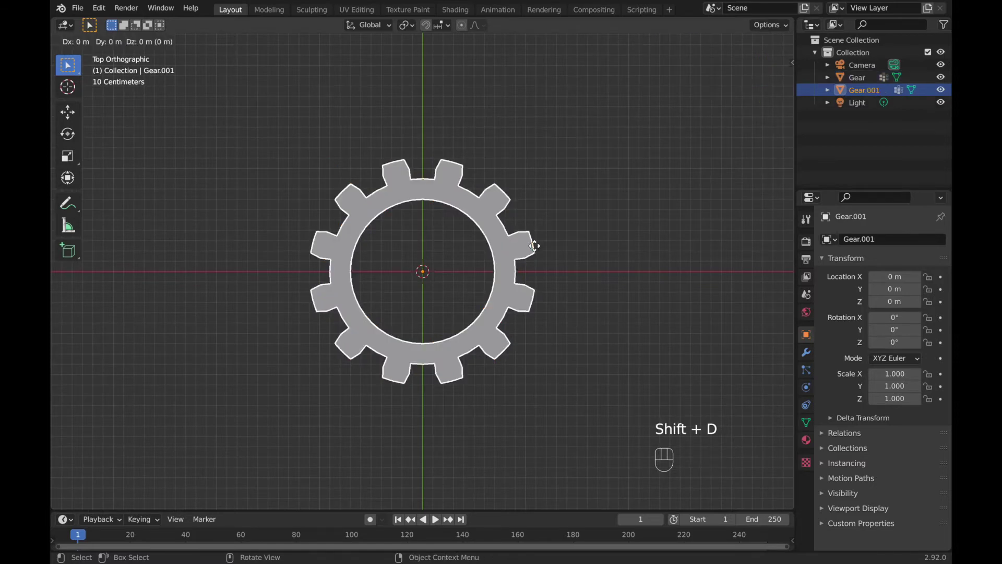
key("x")
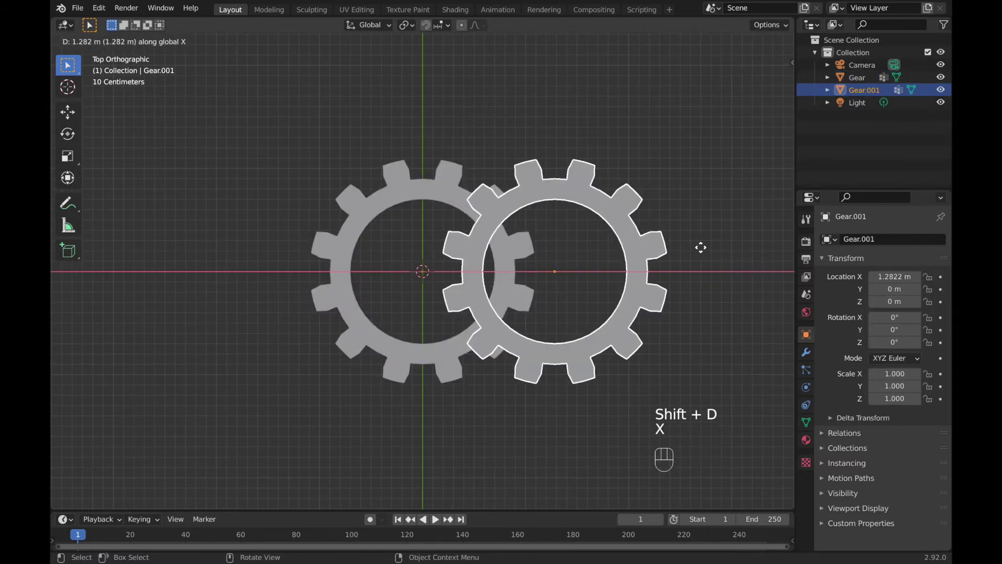
left_click(772, 269)
left_click_drag(702, 302, 636, 340)
- Rotate the copy 15° about Z and slide it along X so the teeth interlock
key("r")
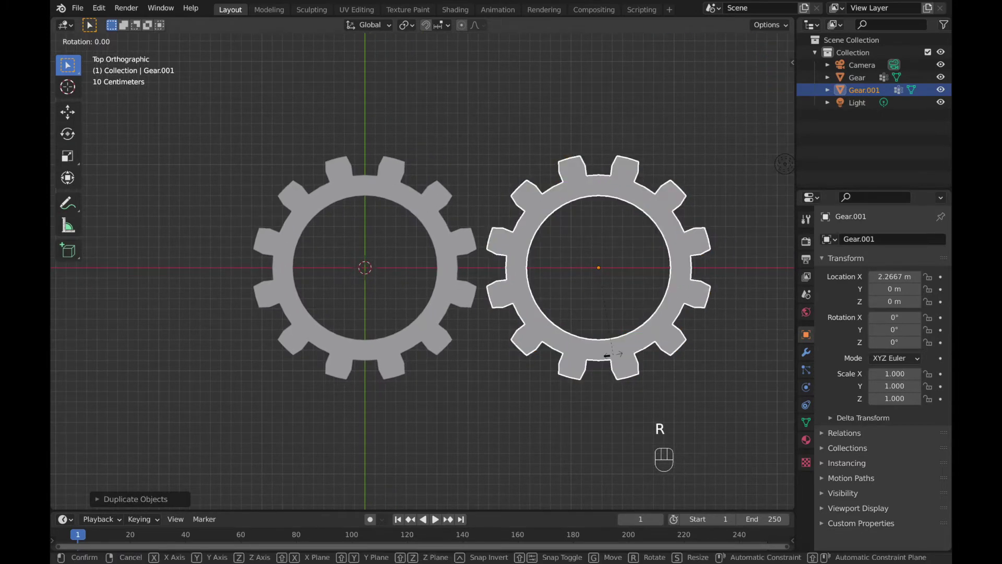
key("KP_1")
key("KP_5")
key("Return")
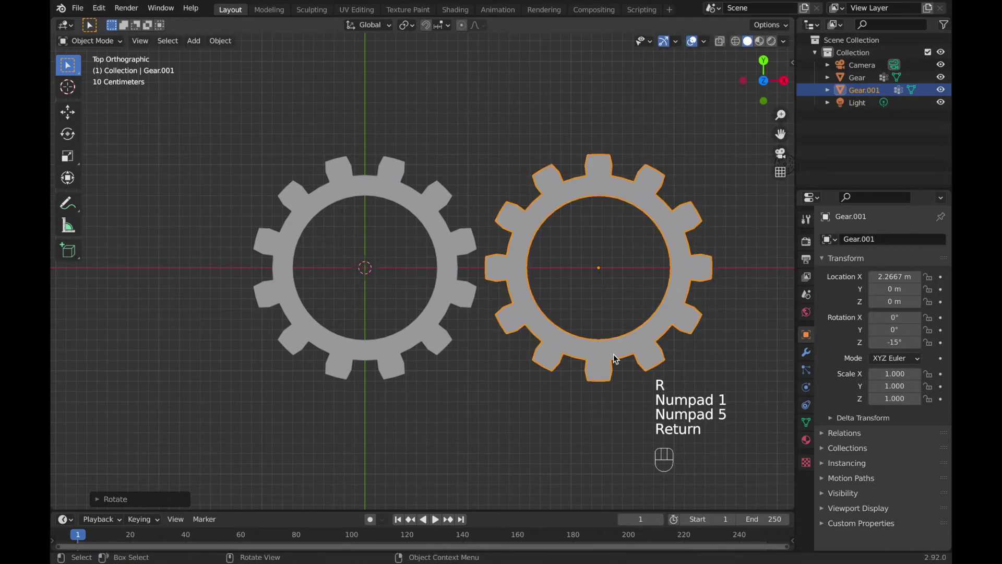
key("g")
key("x")
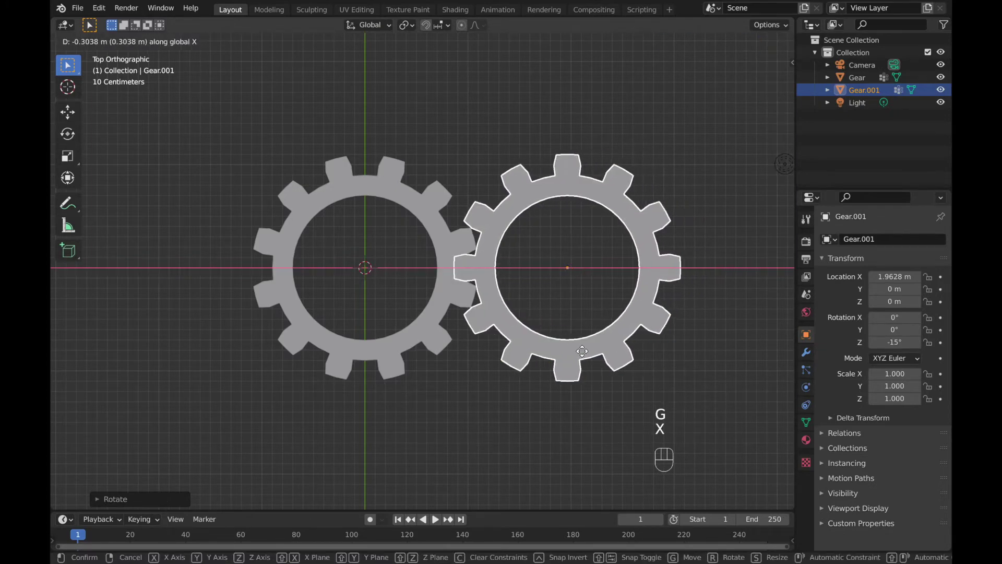
- Keyframe the copied gear at frame 1, then rotate it 180° about Z and keyframe at frame 60
left_click(602, 357)
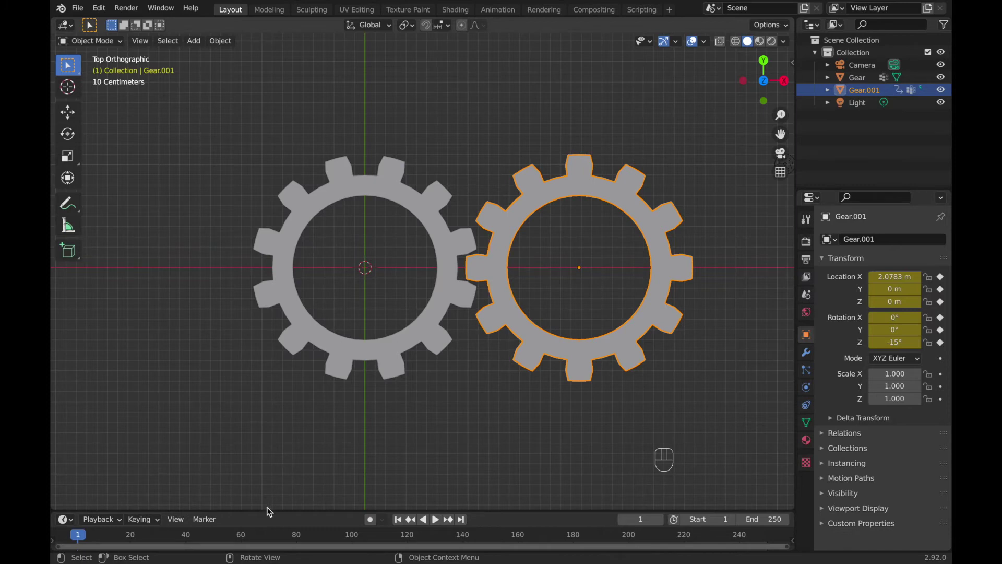
left_click(247, 537)
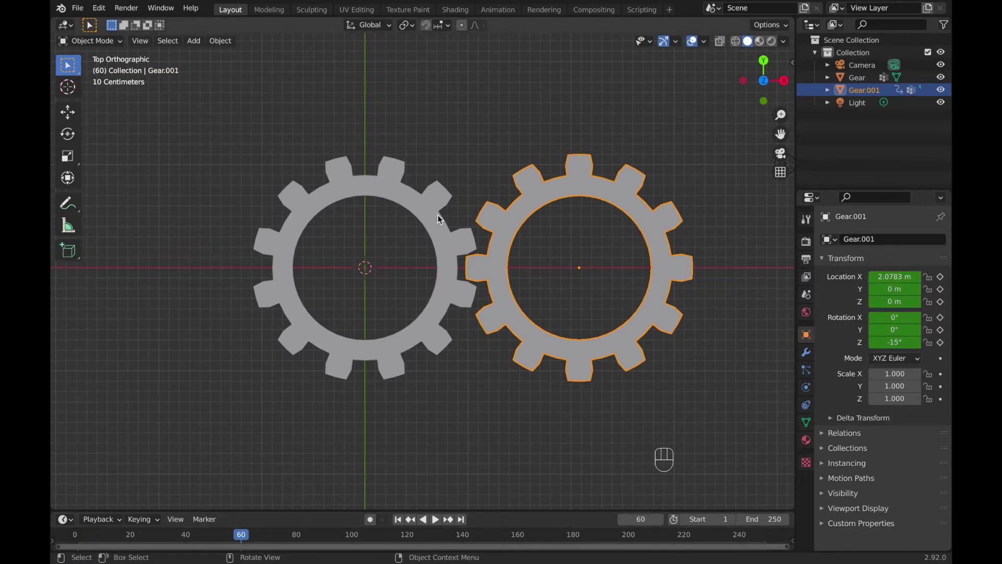
key("r")
key("KP_1")
key("KP_8")
key("KP_0")
key("Return")
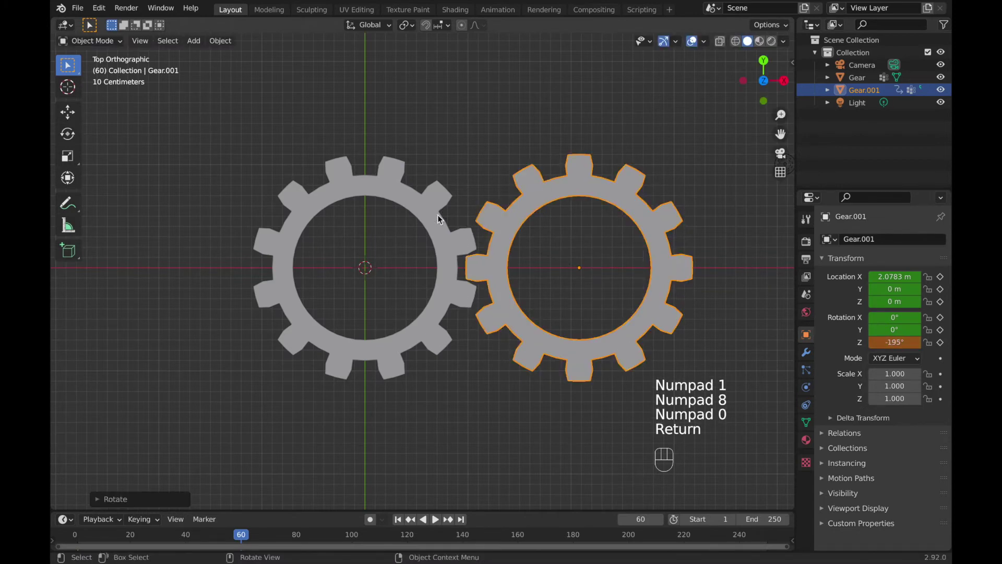
key("i")
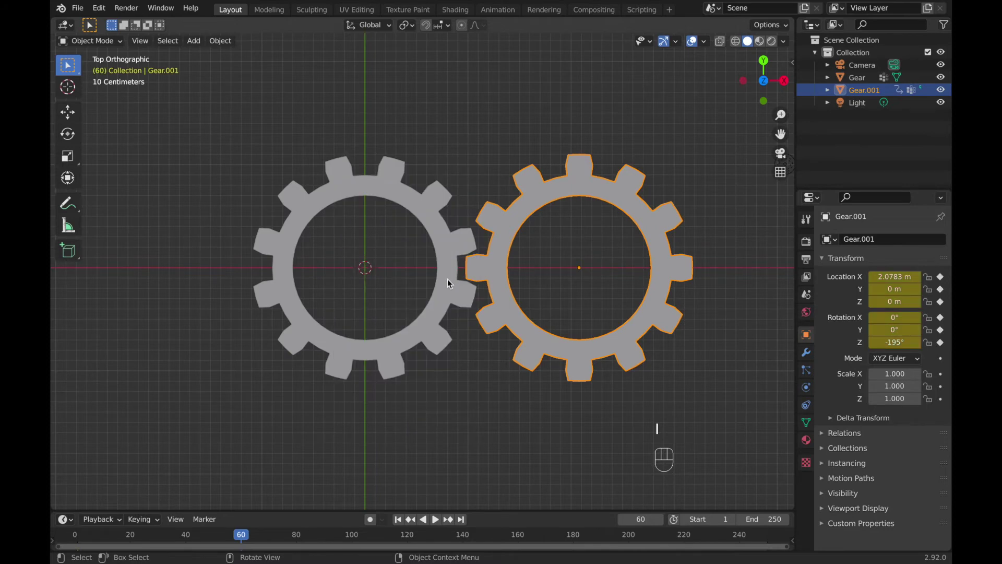
- Rotate the copy another 180° and keyframe at frame 120, then select the original gear
left_click(412, 541)
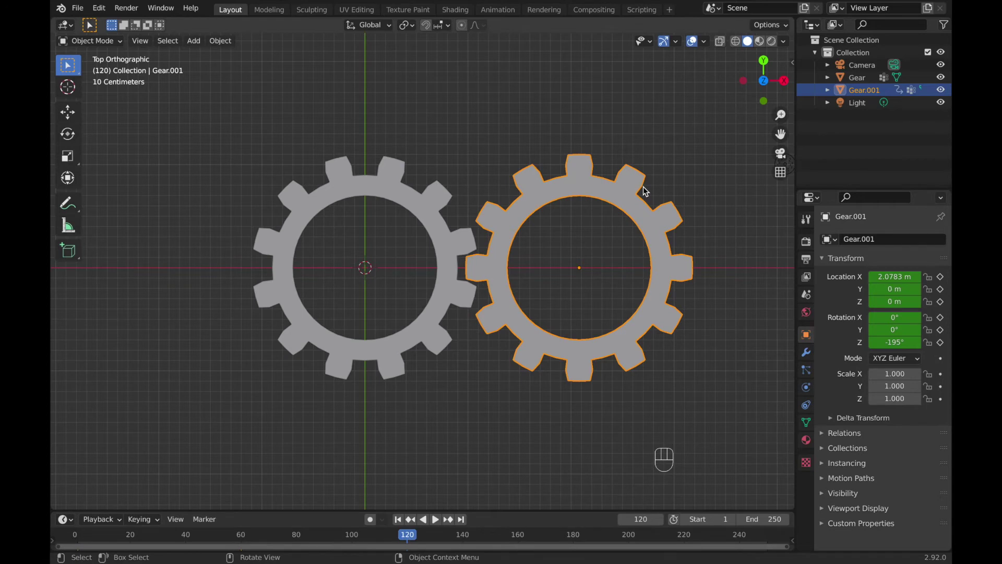
key("r")
key("KP_1")
key("KP_8")
key("KP_0")
key("Return")
key("i")
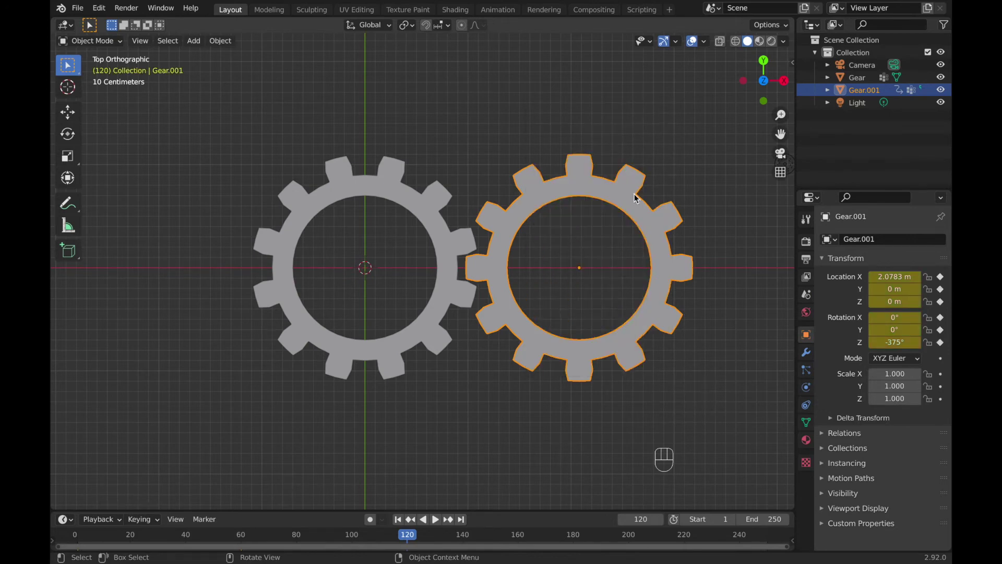
left_click(464, 248)
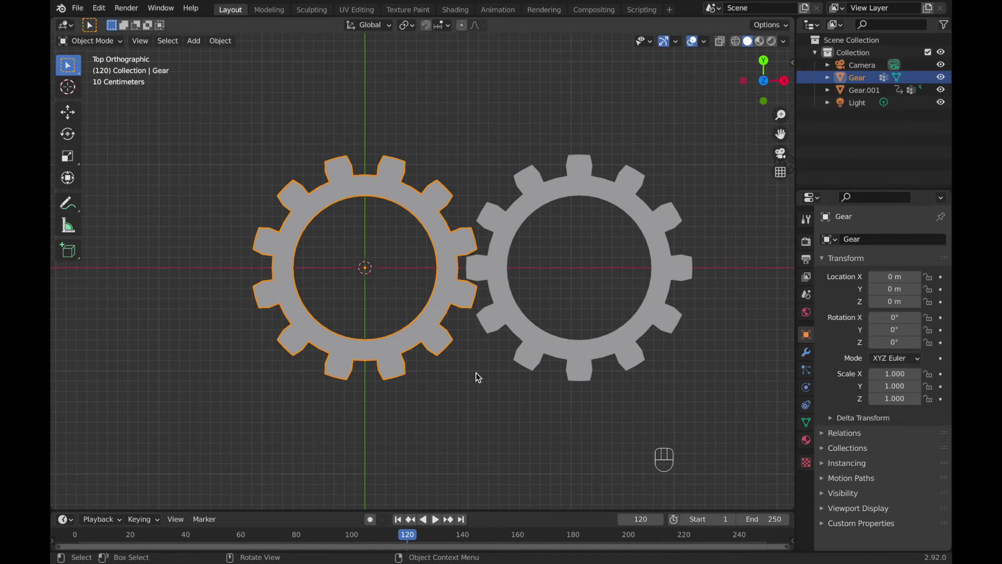
- Keyframe the original gear at frame 1, then rotate it -180° about Z and keyframe at frame 60
key("shift+Left")
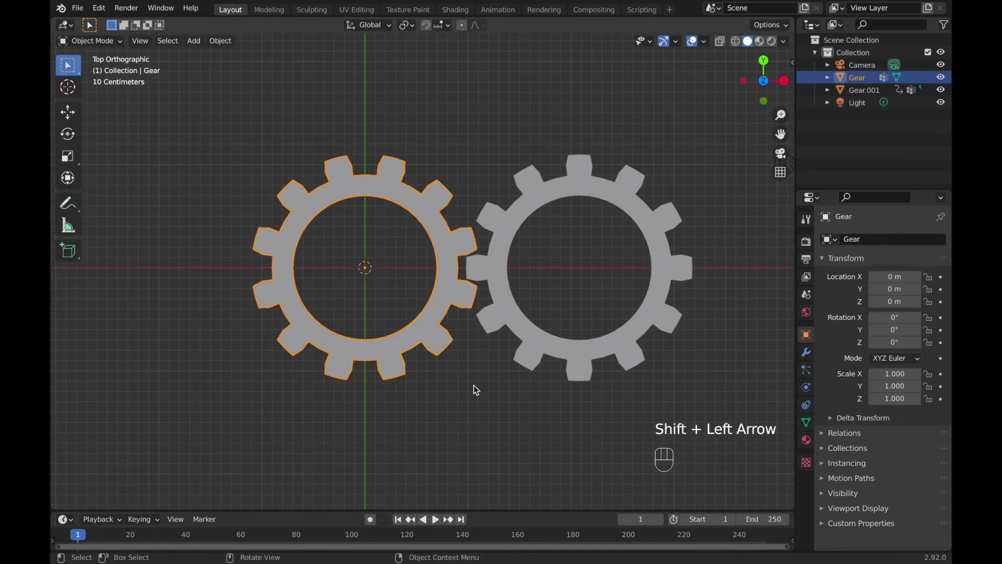
key("i")
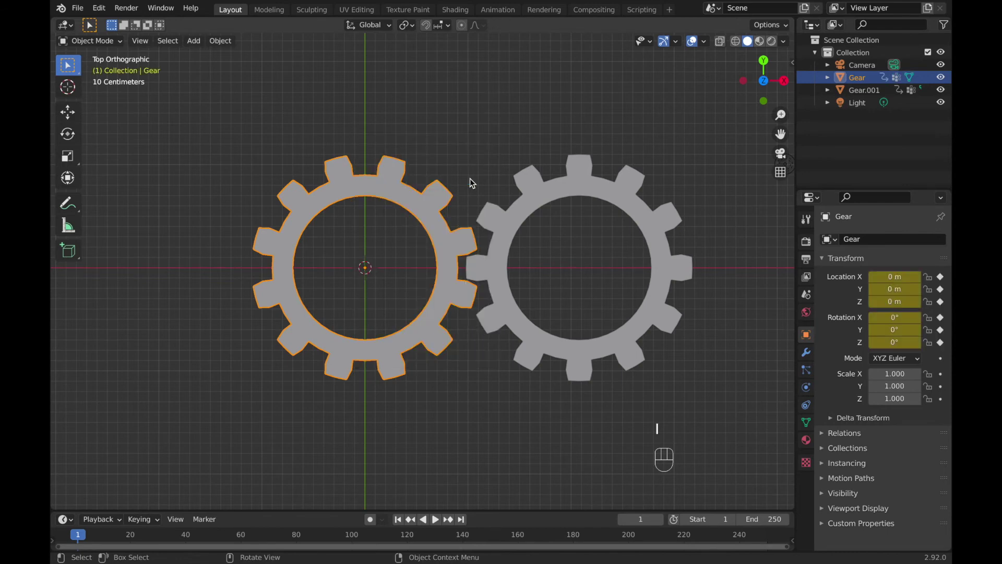
left_click(246, 540)
left_click(248, 541)
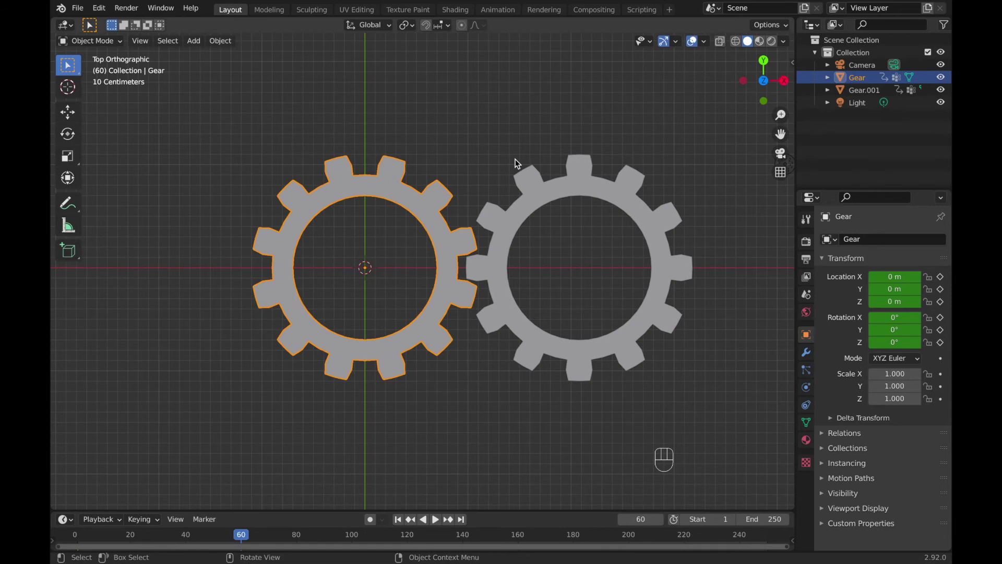
key("r")
key("KP_Subtract")
key("KP_1")
key("KP_8")
key("KP_0")
key("Return")
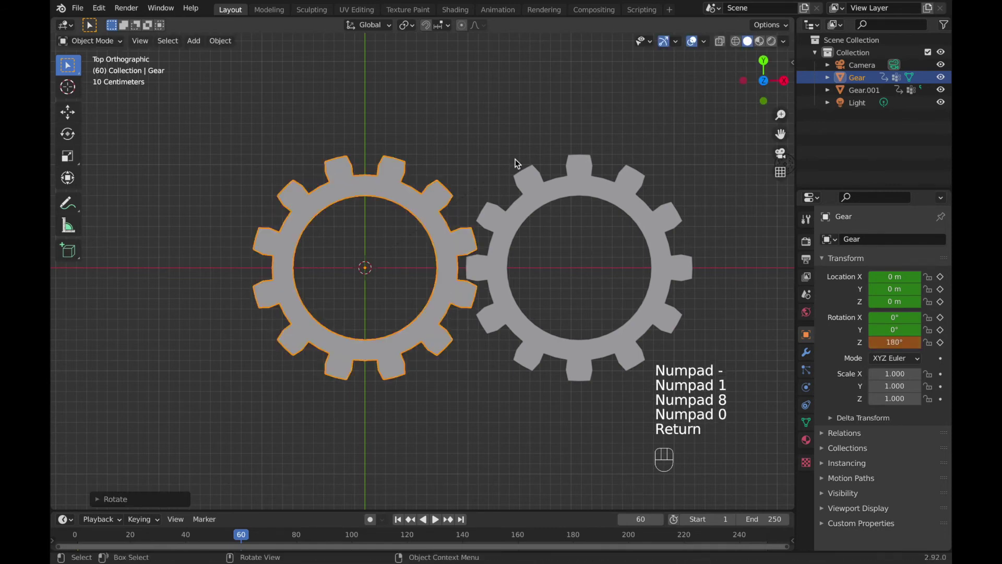
key("i")
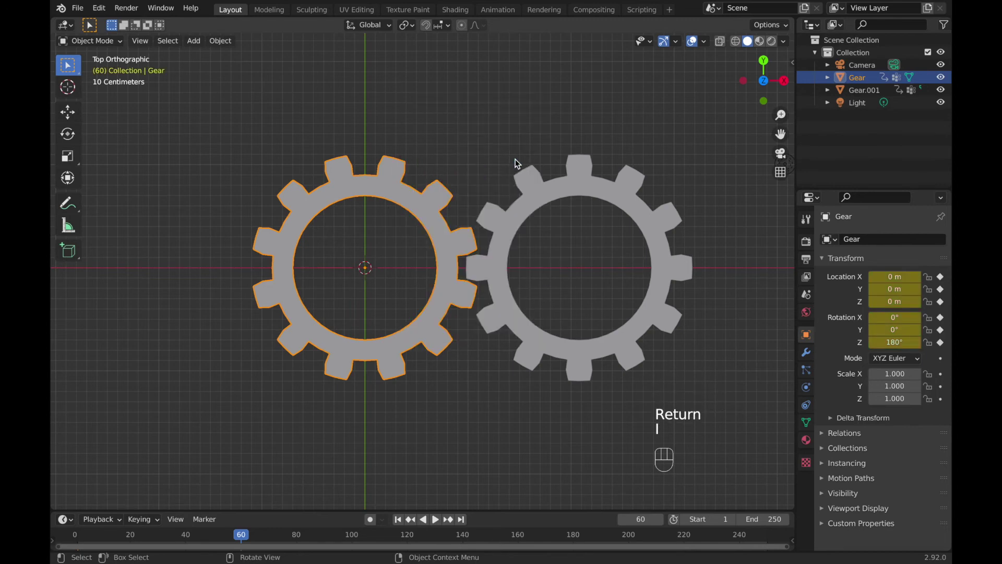
- Rotate the original gear another -180° and keyframe it at frame 120
left_click(410, 541)
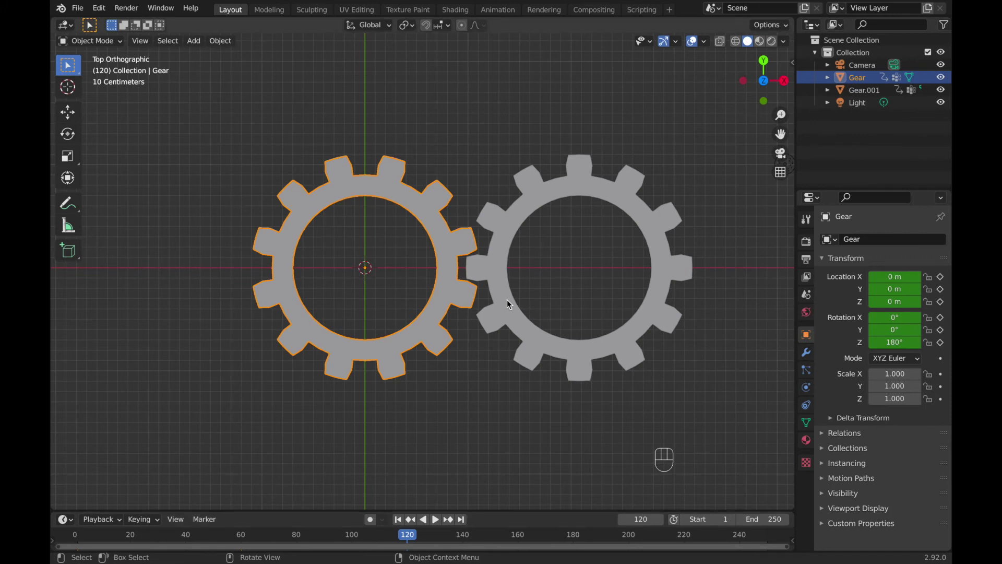
key("r")
key("KP_Subtract")
key("KP_1")
key("KP_8")
key("KP_0")
key("Return")
key("i")
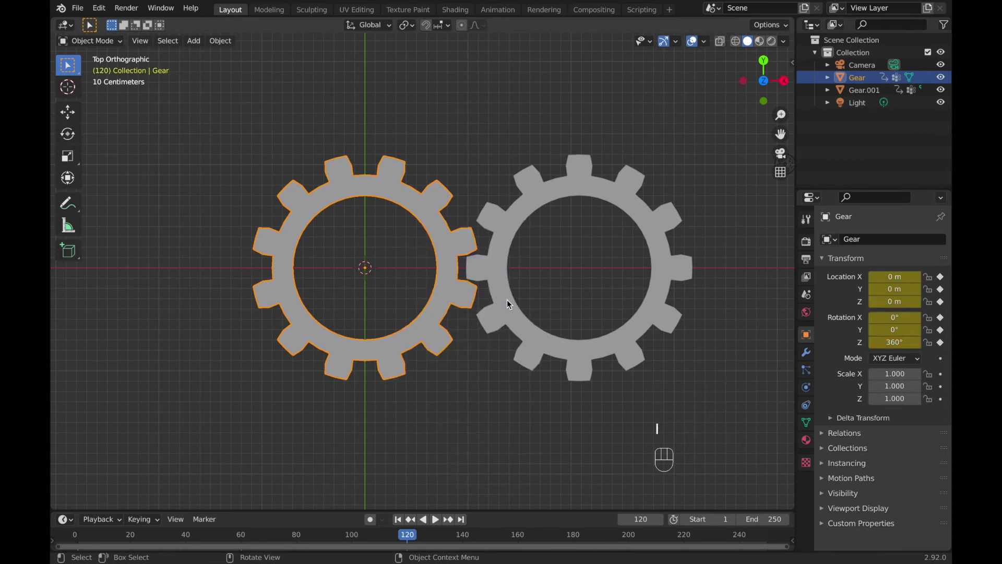
- Set the timeline end frame to 120 and play the animation so both gears turn
left_click_drag(768, 514, 384, 509)
key("shift+Left")
key("space")
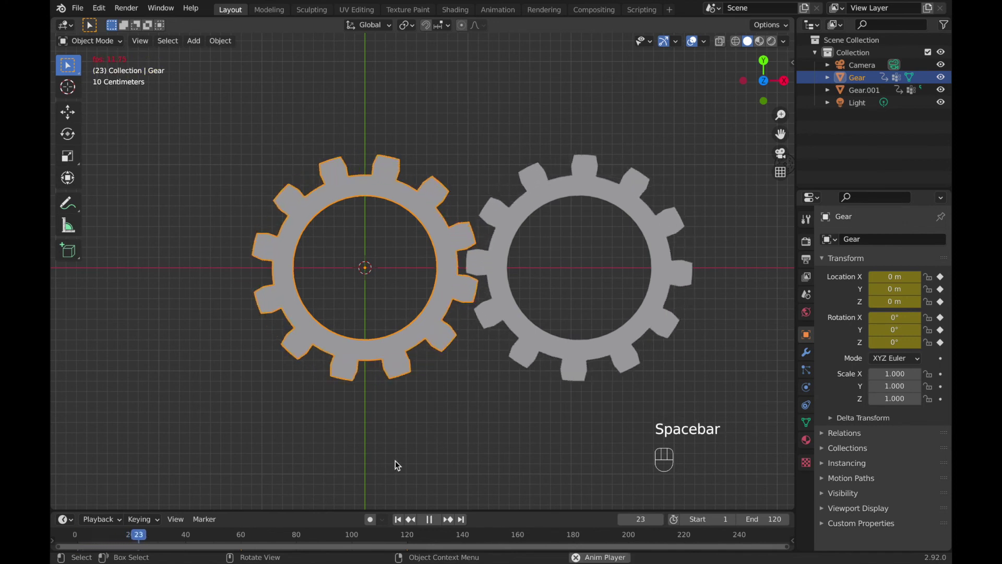